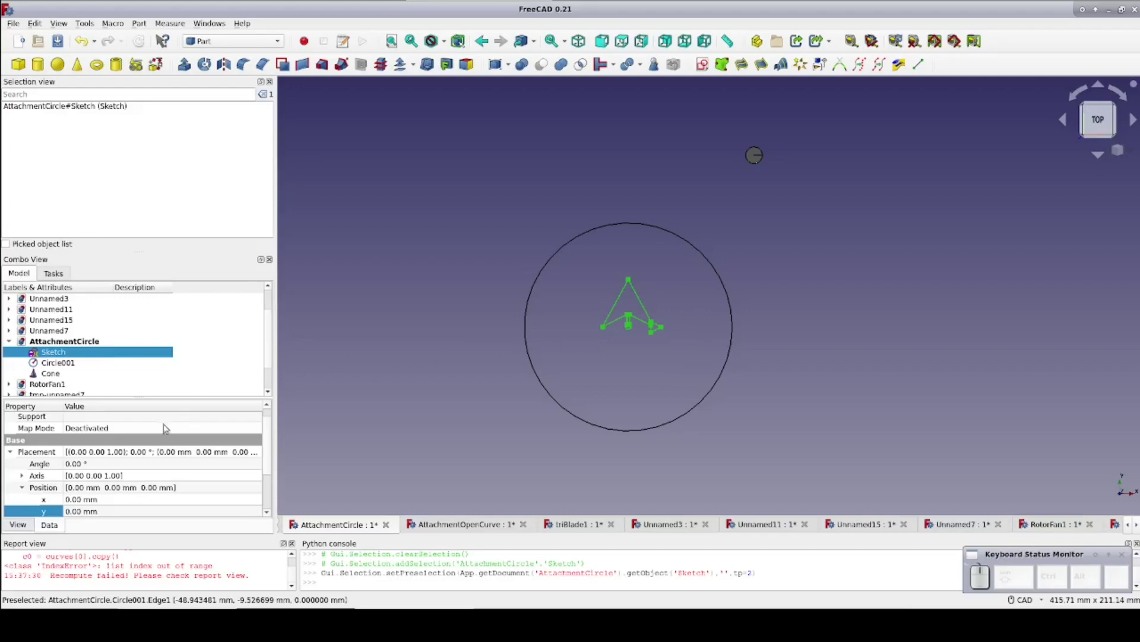
Step: Attach the AttachmentCircle sketch to Circle001's edge in Concentric mode via the Map Mode editor
scroll("up", 3)
left_click(157, 445)
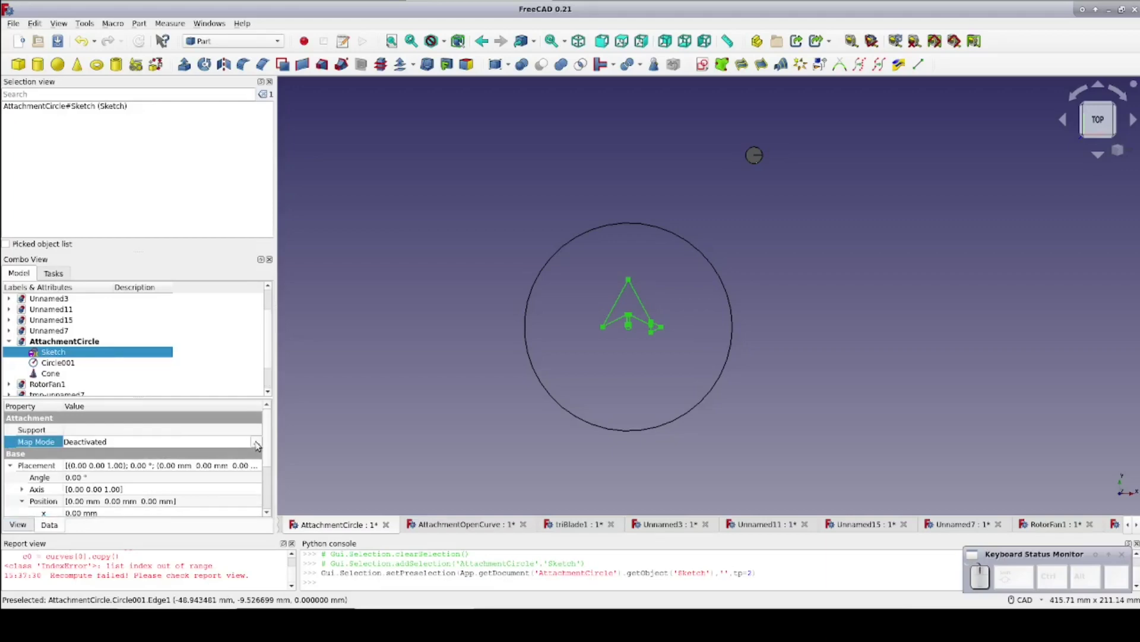
left_click(259, 444)
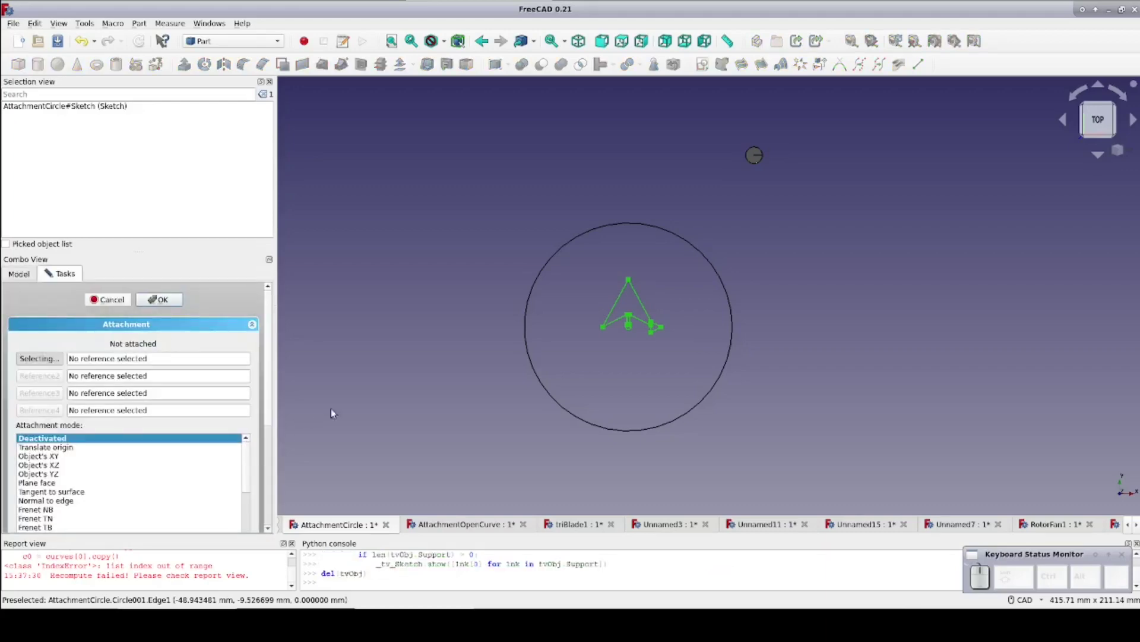
left_click(542, 379)
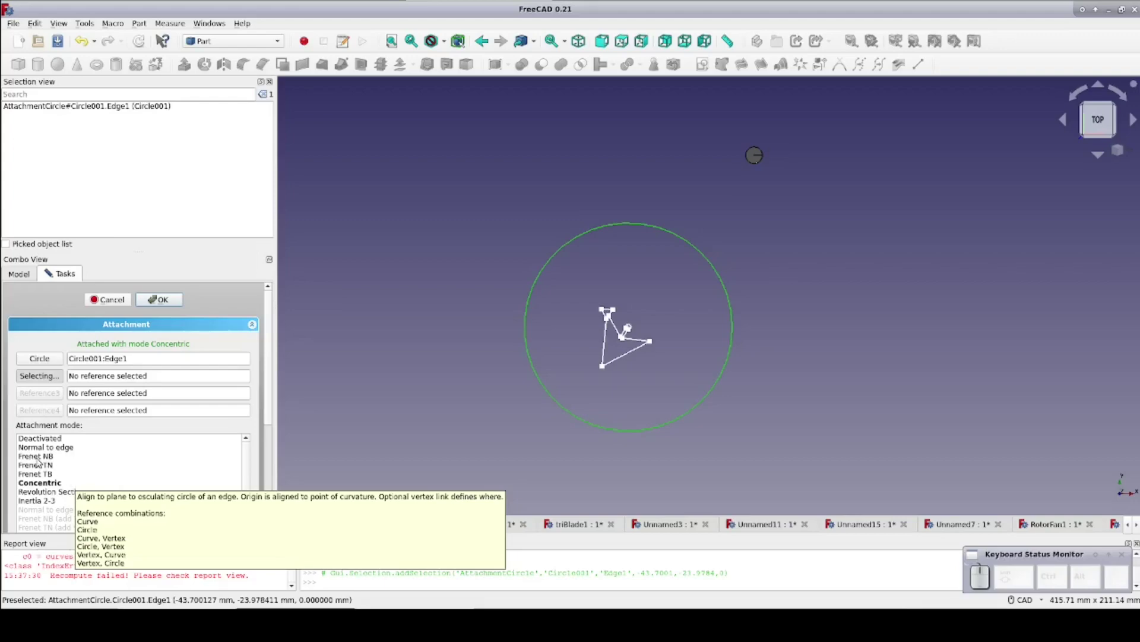
Step: Switch the attachment to Frenet NB on Circle001's edge and inspect it from front and top views
left_click(614, 308)
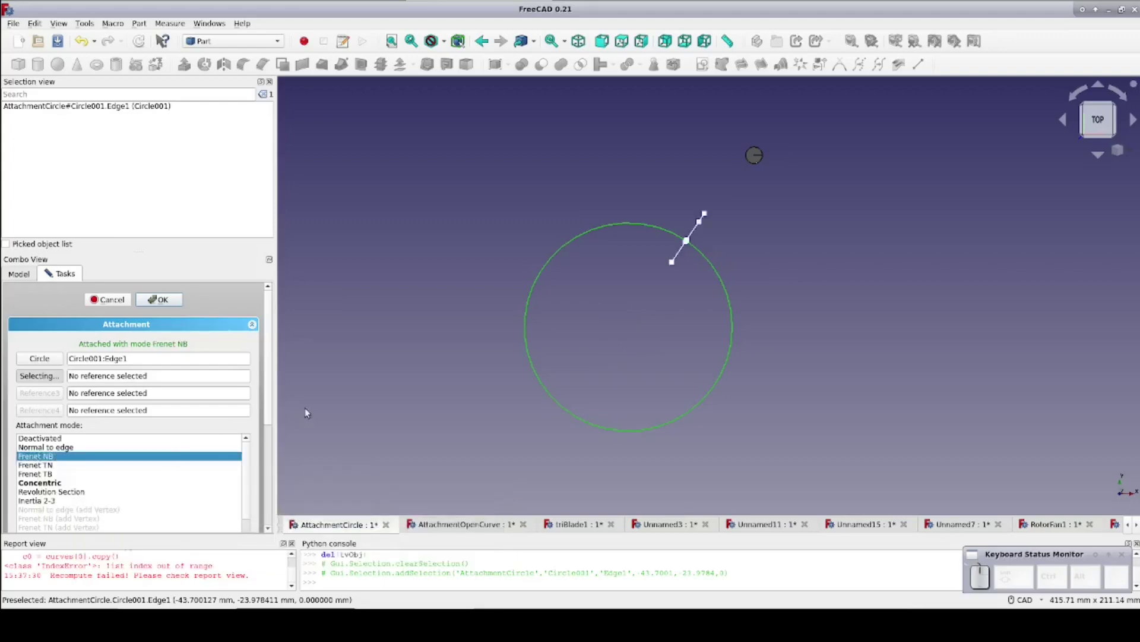
left_click_drag(357, 368, 545, 353)
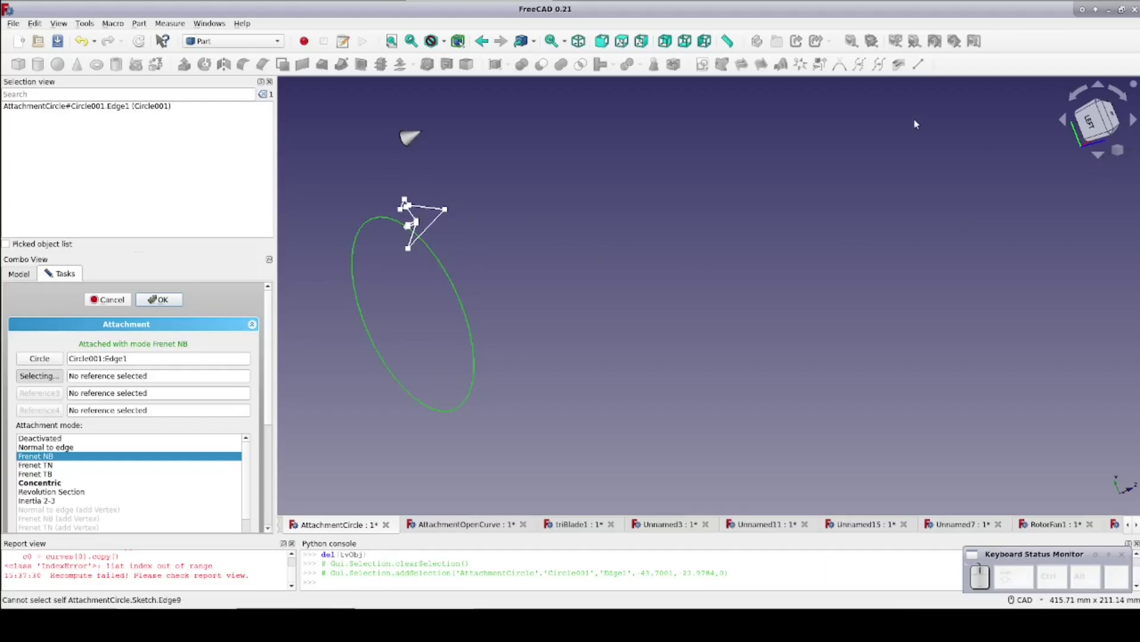
left_click_drag(783, 326, 998, 230)
left_click(1103, 135)
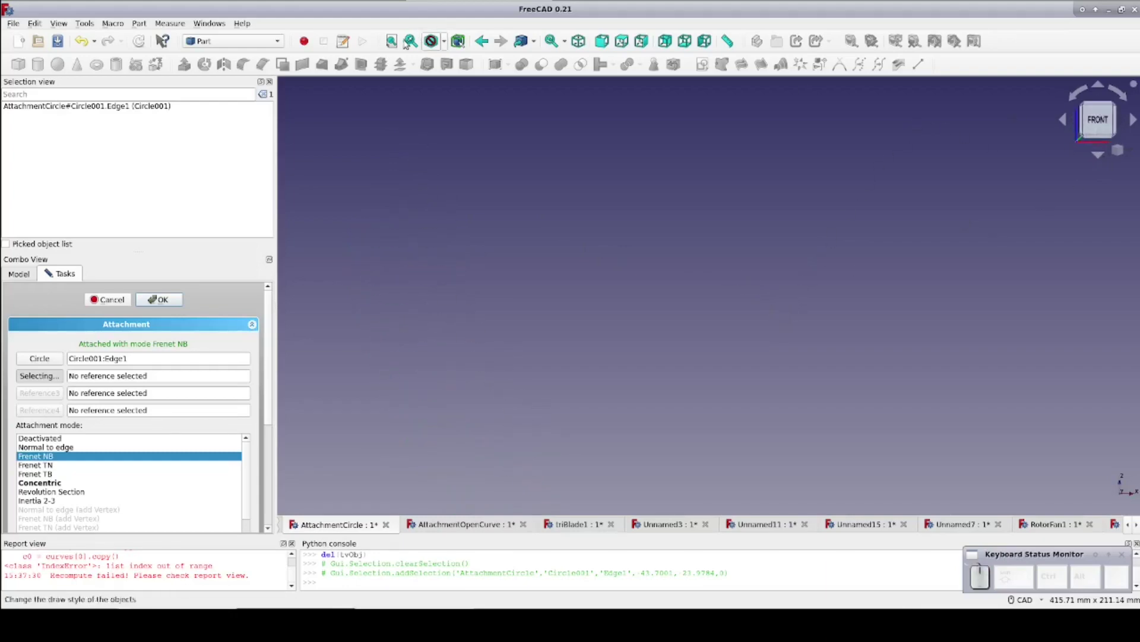
left_click(394, 42)
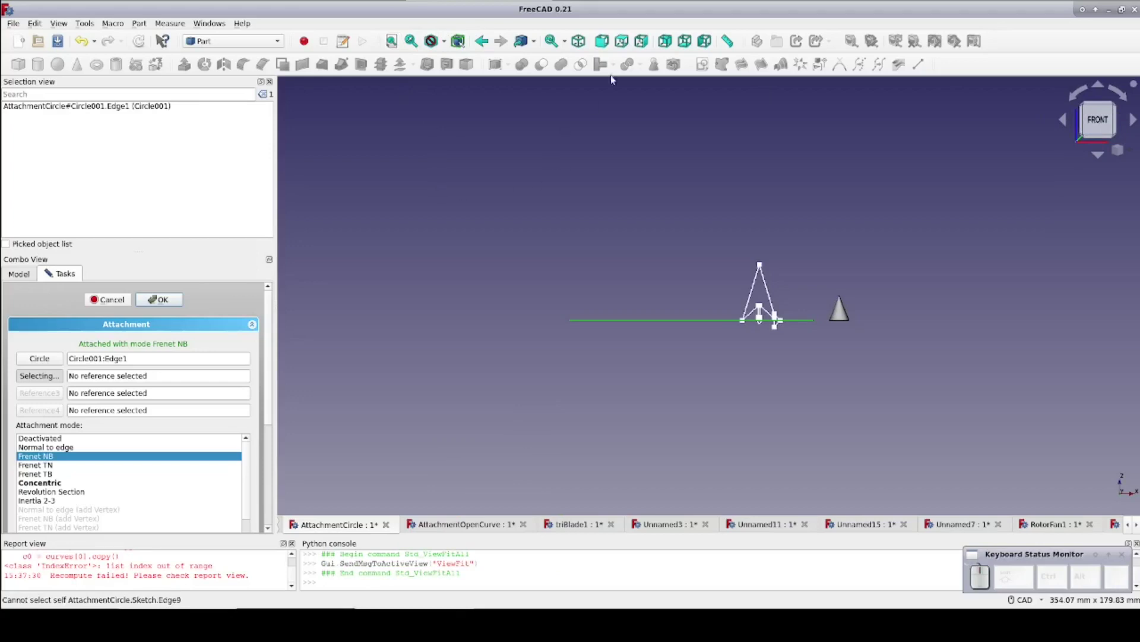
left_click(626, 44)
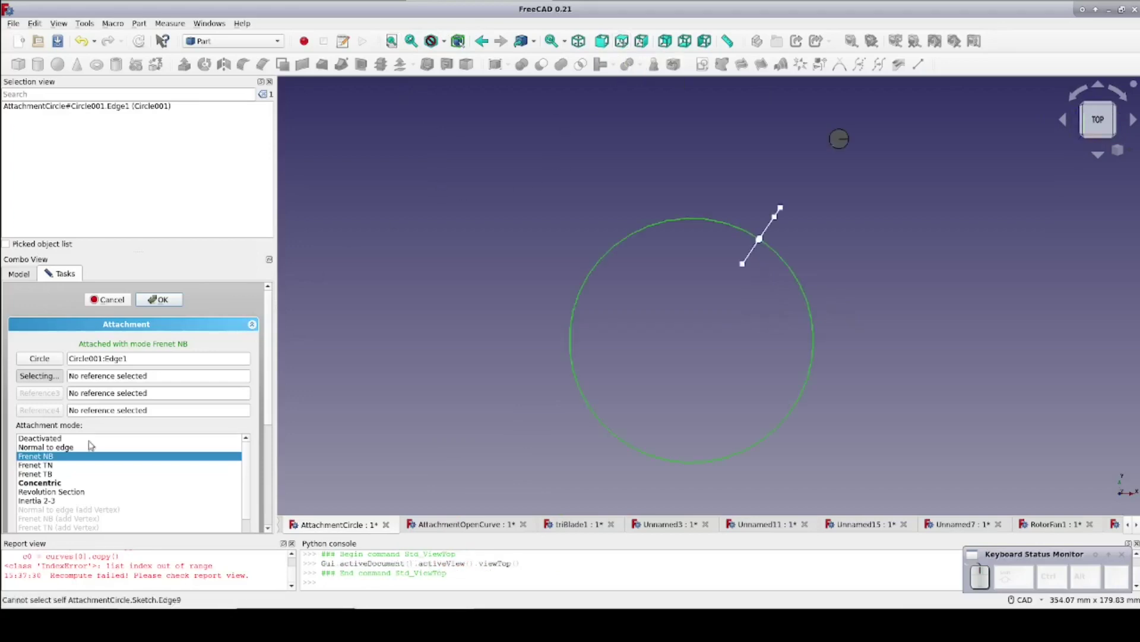
Step: Switch the attachment to Frenet TN and reset the Around z-axis offset to 0°
left_click(59, 463)
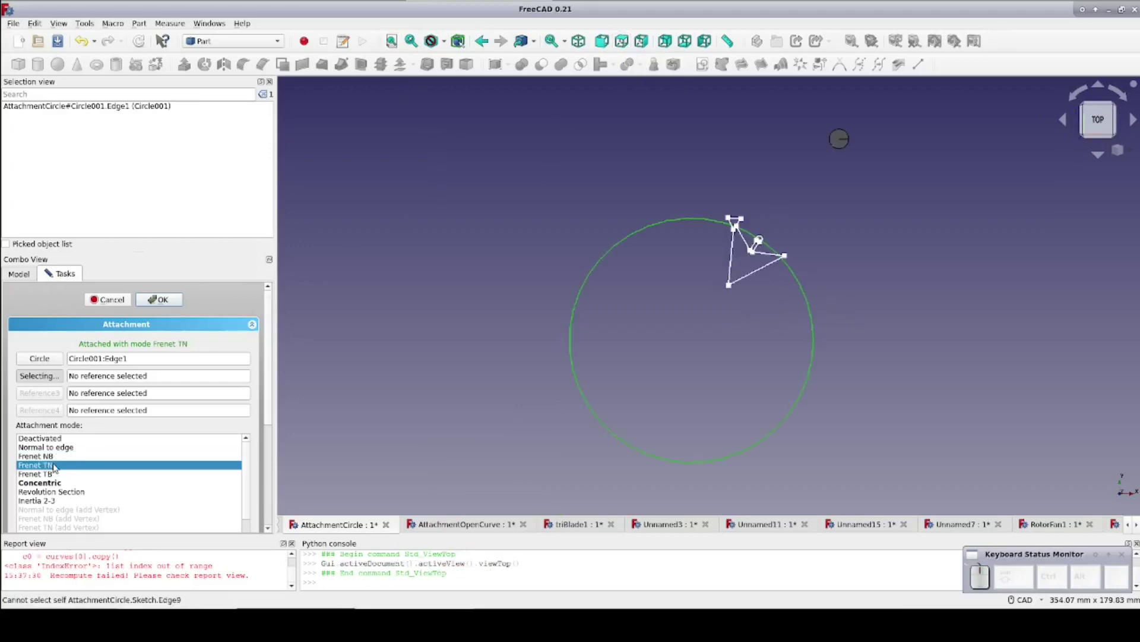
left_click_drag(274, 401, 271, 511)
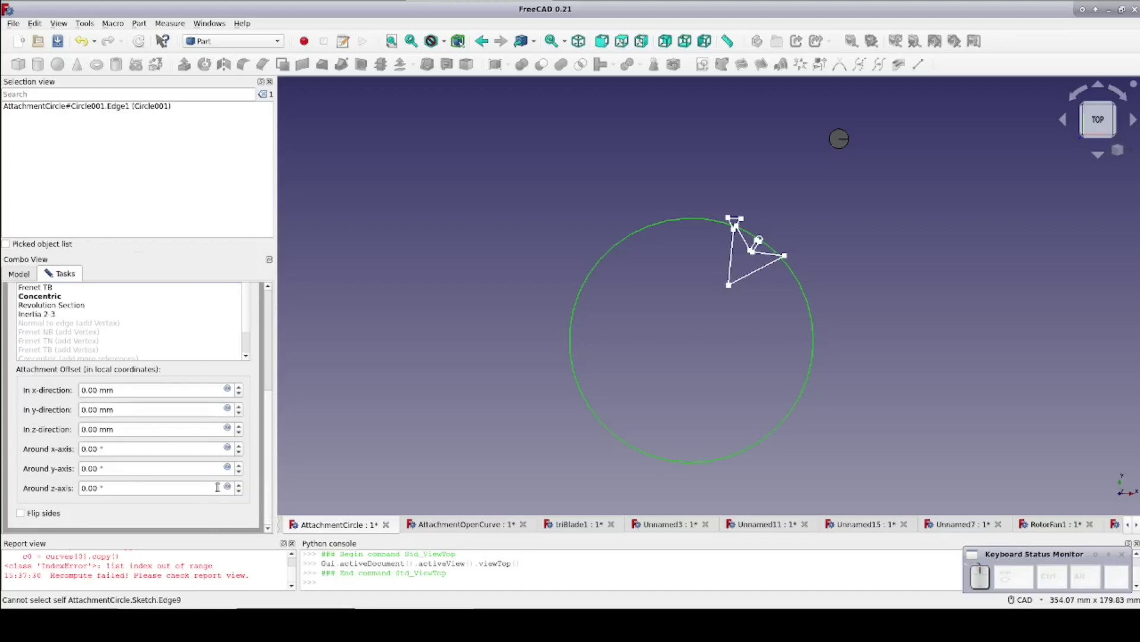
left_click(245, 486)
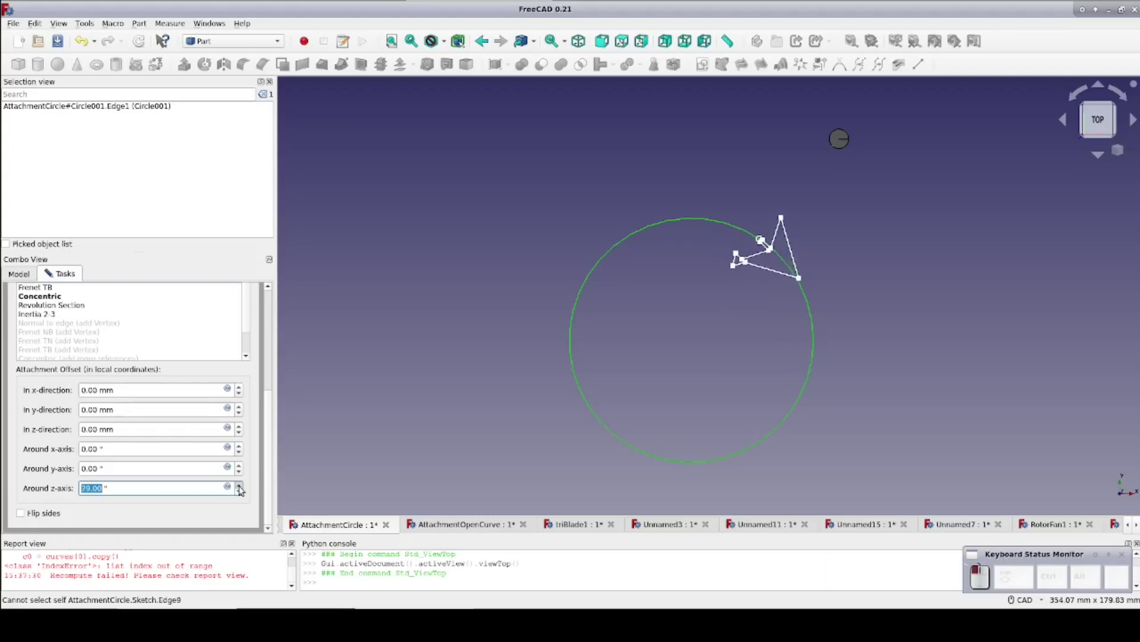
left_click(245, 485)
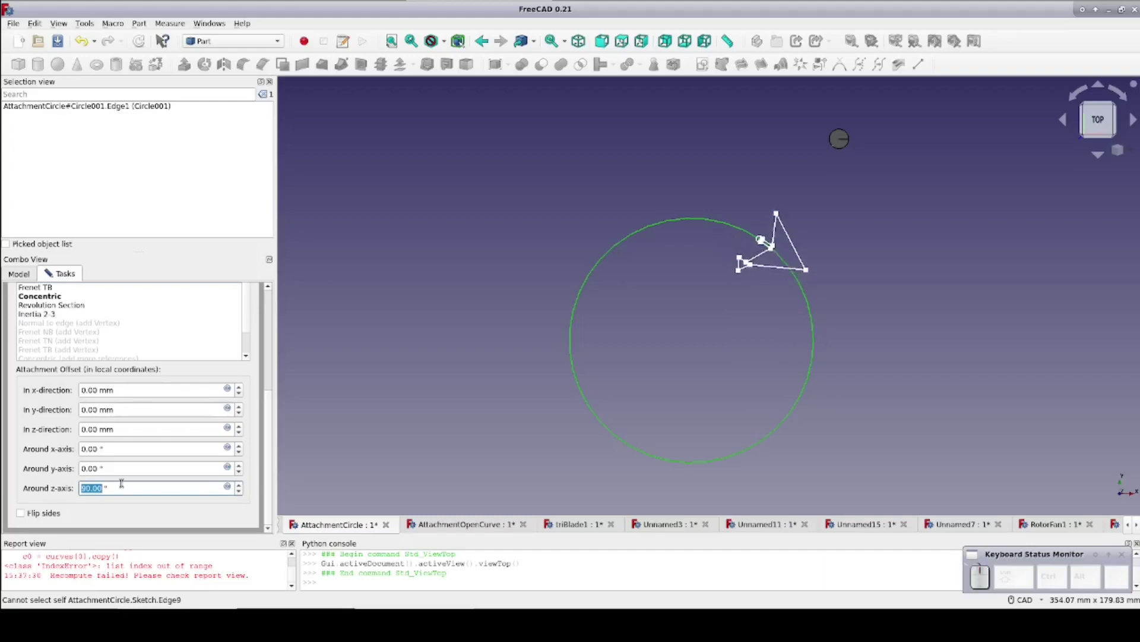
key("0")
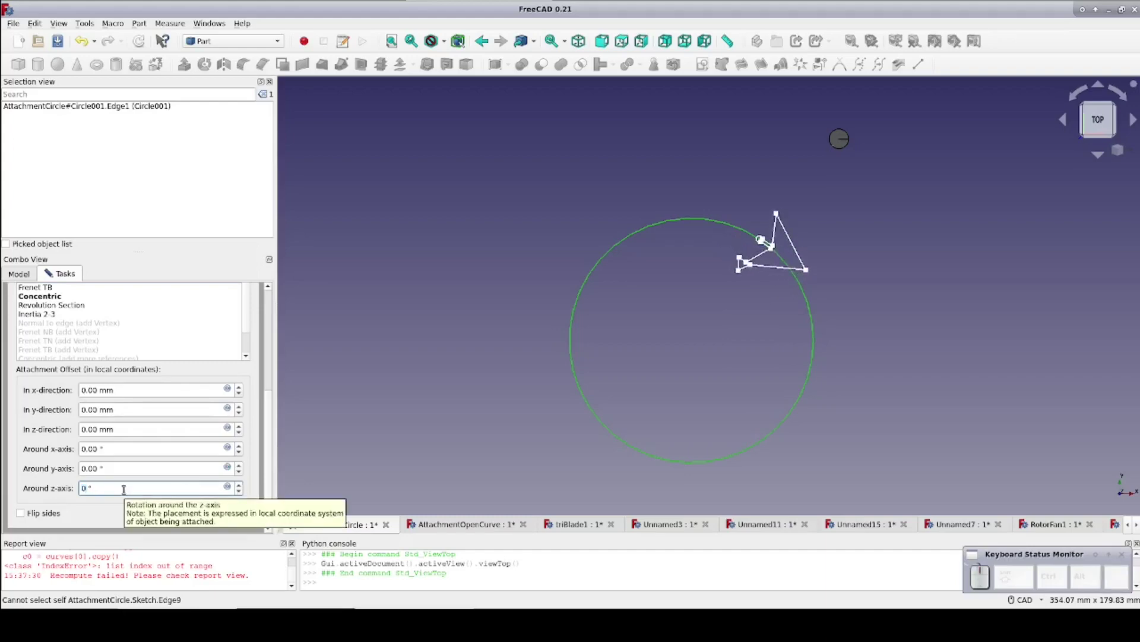
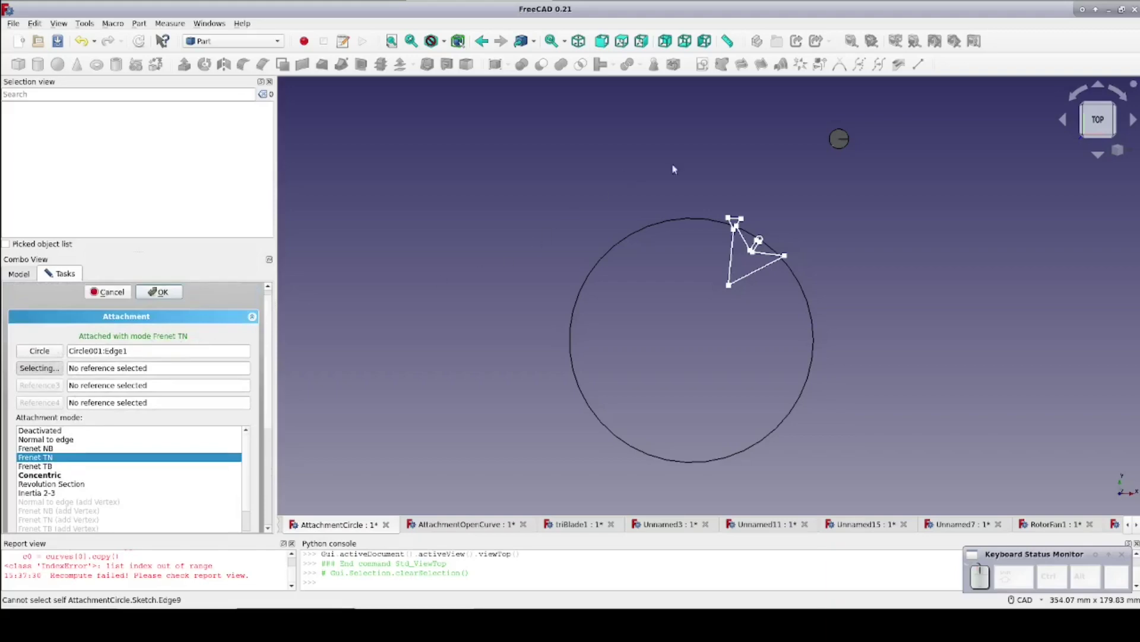
Step: Attach the sketch in Frenet TN mode to Circle001's edge plus the Cone's tip vertex
left_click(841, 143)
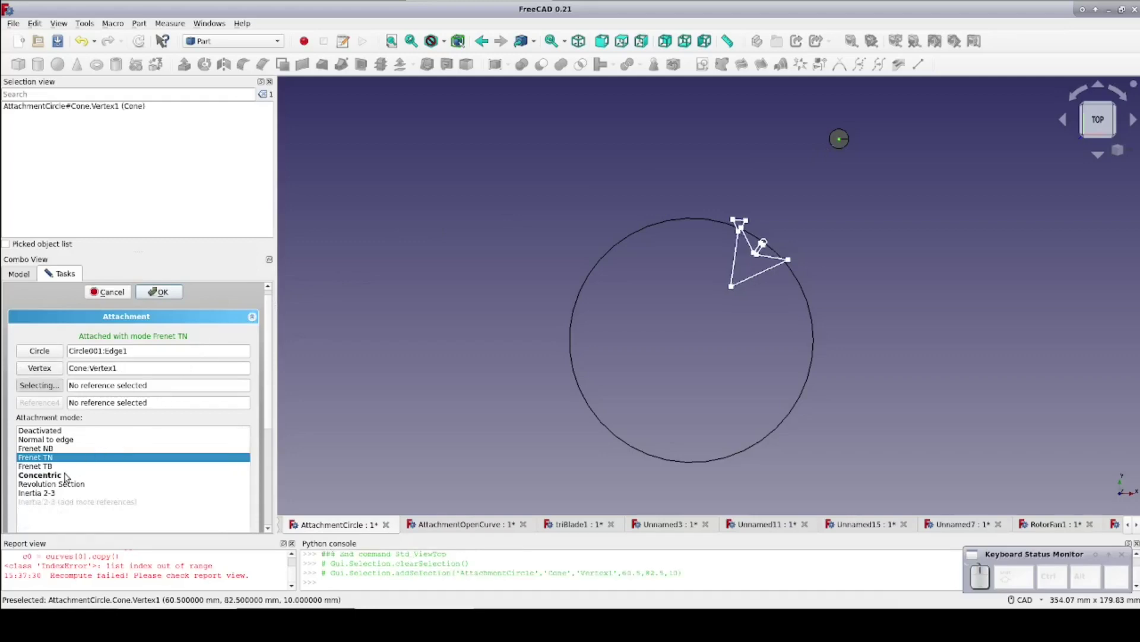
left_click(68, 476)
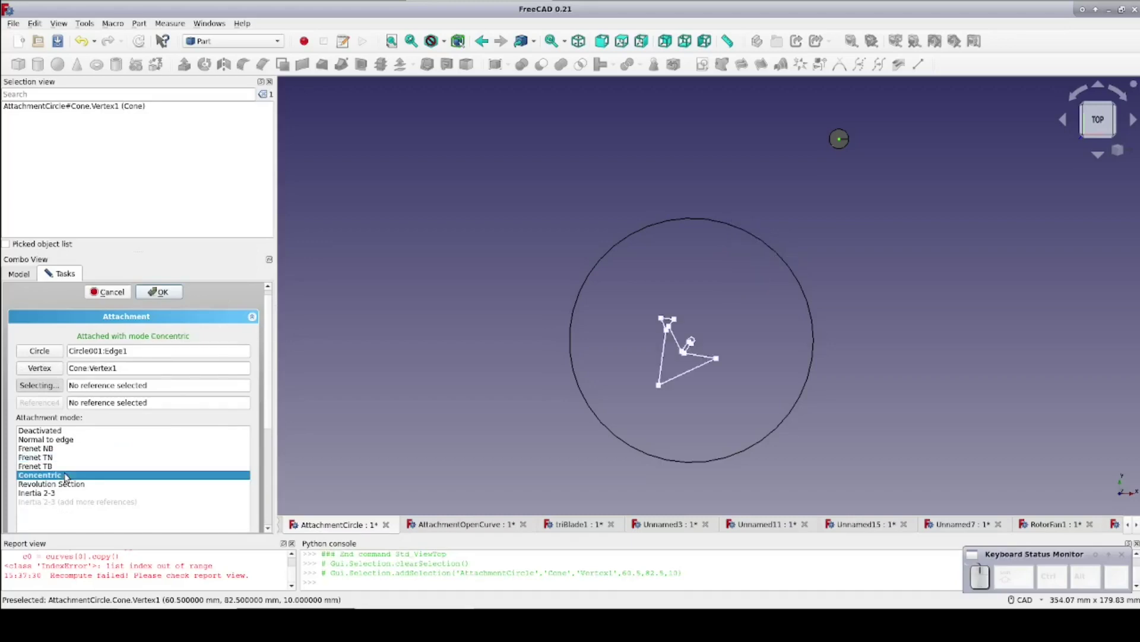
left_click(54, 451)
left_click(52, 455)
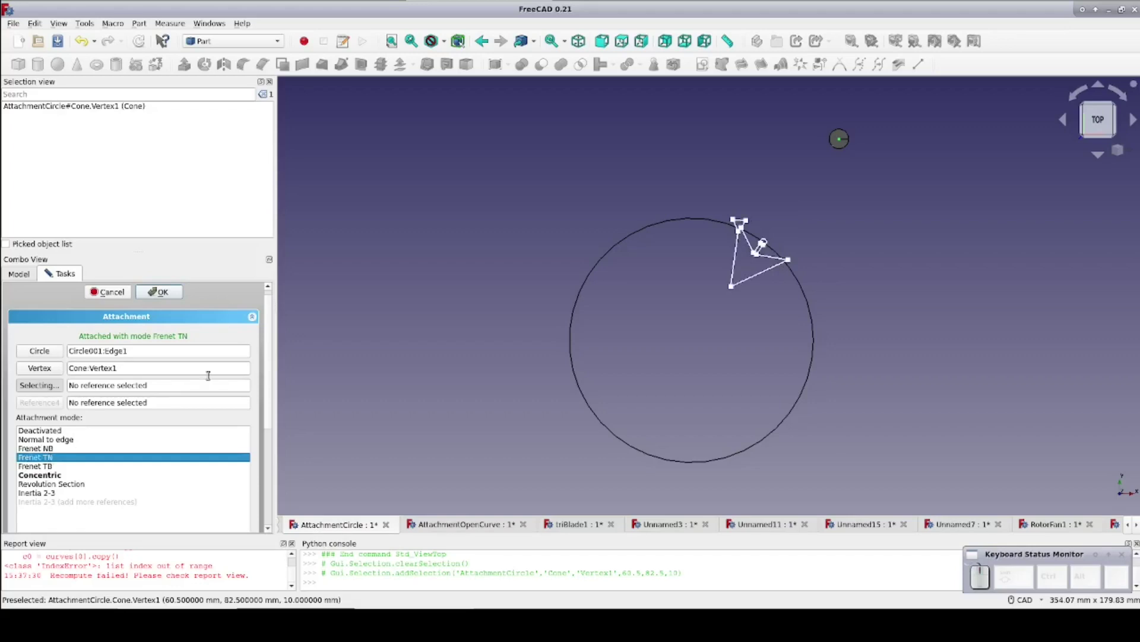
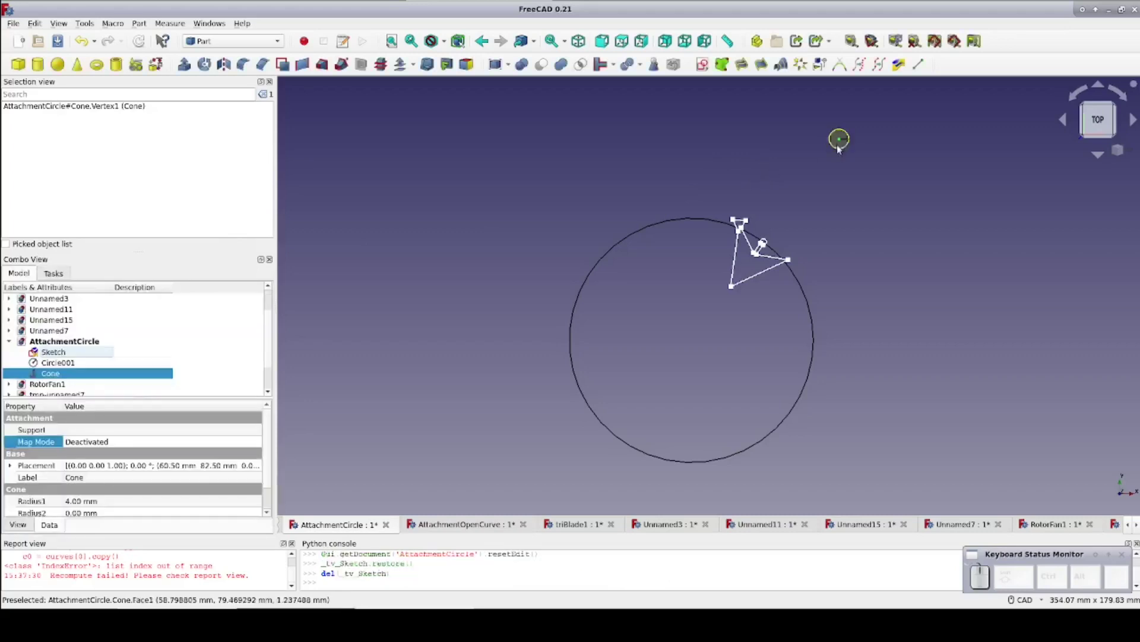
Step: Move the cone with Transform so the attached sketch slides along the circle with it
left_click(843, 147)
right_click(843, 147)
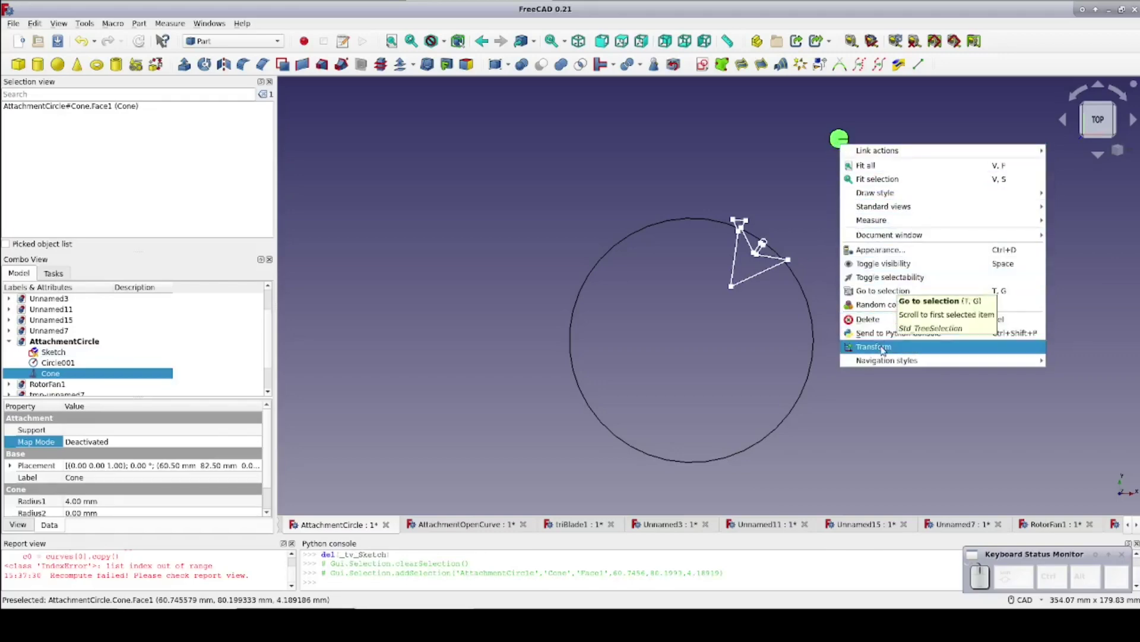
left_click(885, 349)
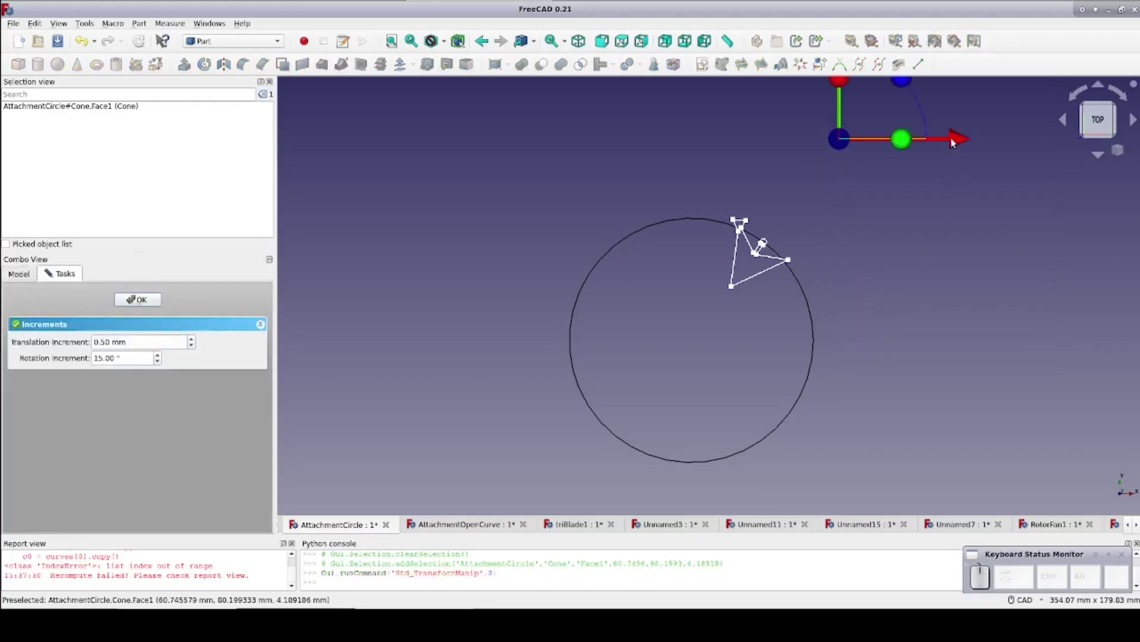
left_click_drag(66, 323, 532, 187)
left_click(66, 324)
left_click(649, 288)
left_click(649, 288)
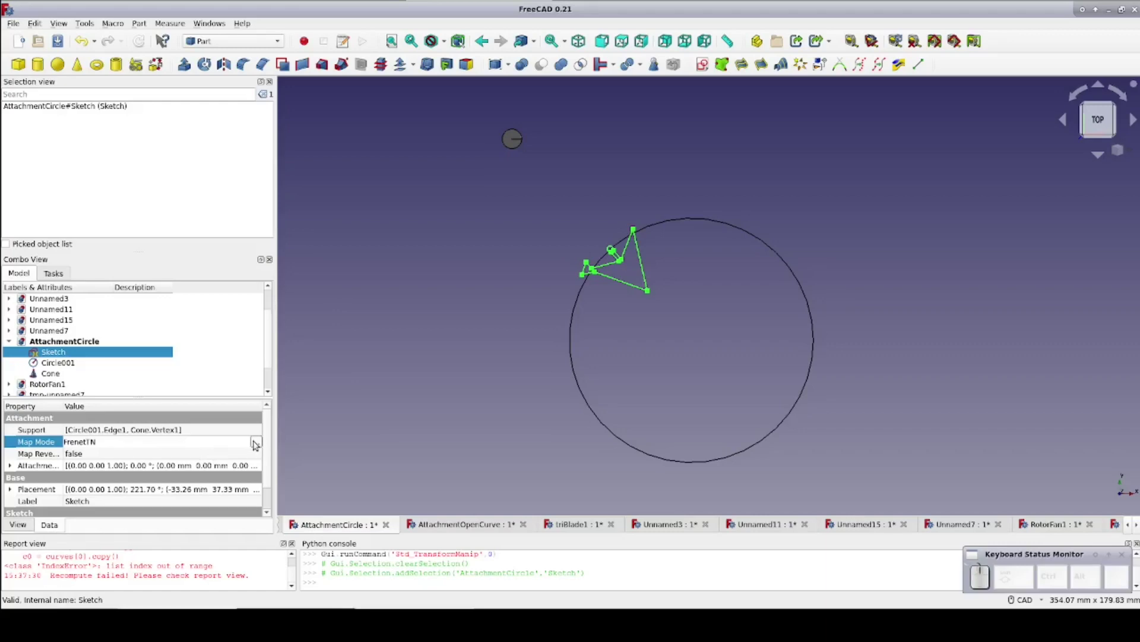
Step: Remove the Cone vertex reference so the sketch attaches to the circle edge alone
left_click(648, 289)
key("BackSpace")
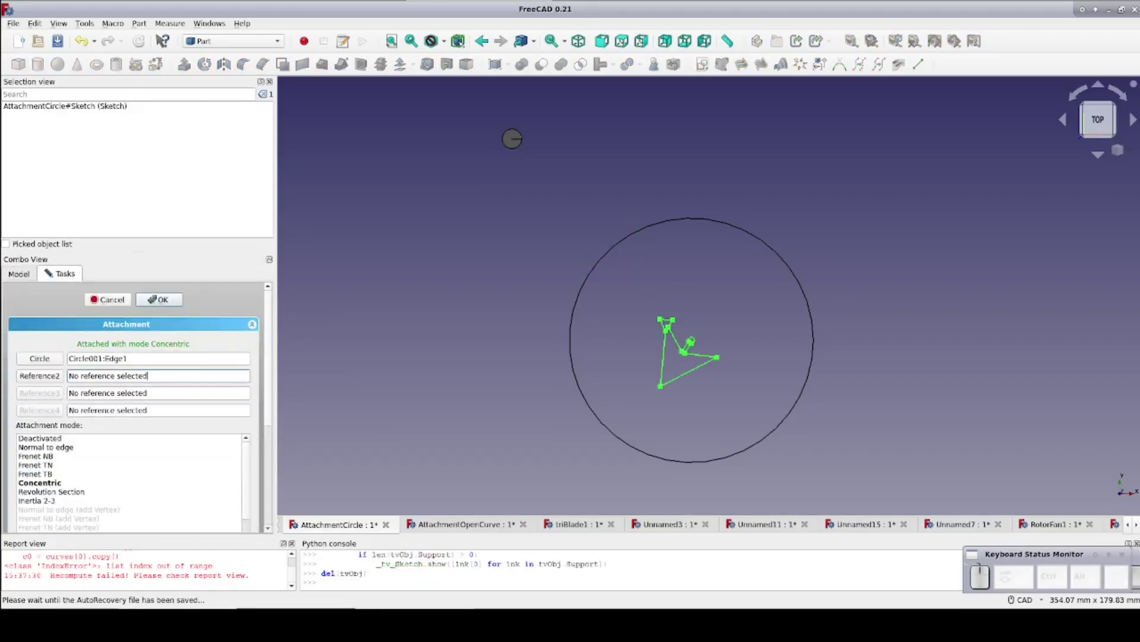
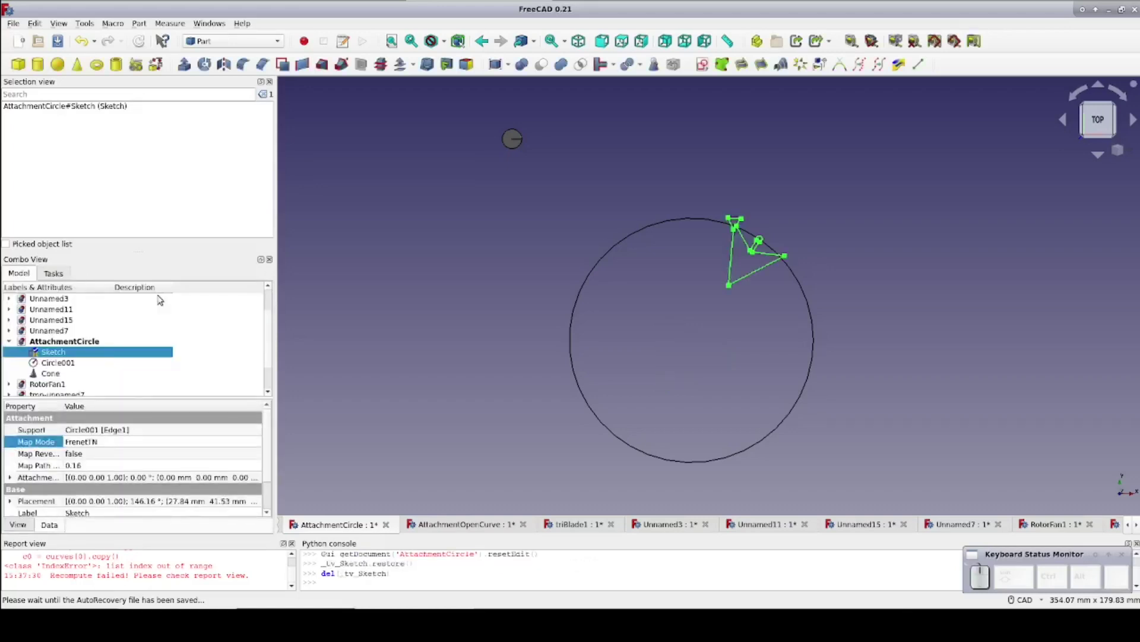
scroll("up", 3)
left_click(37, 418)
left_click(42, 438)
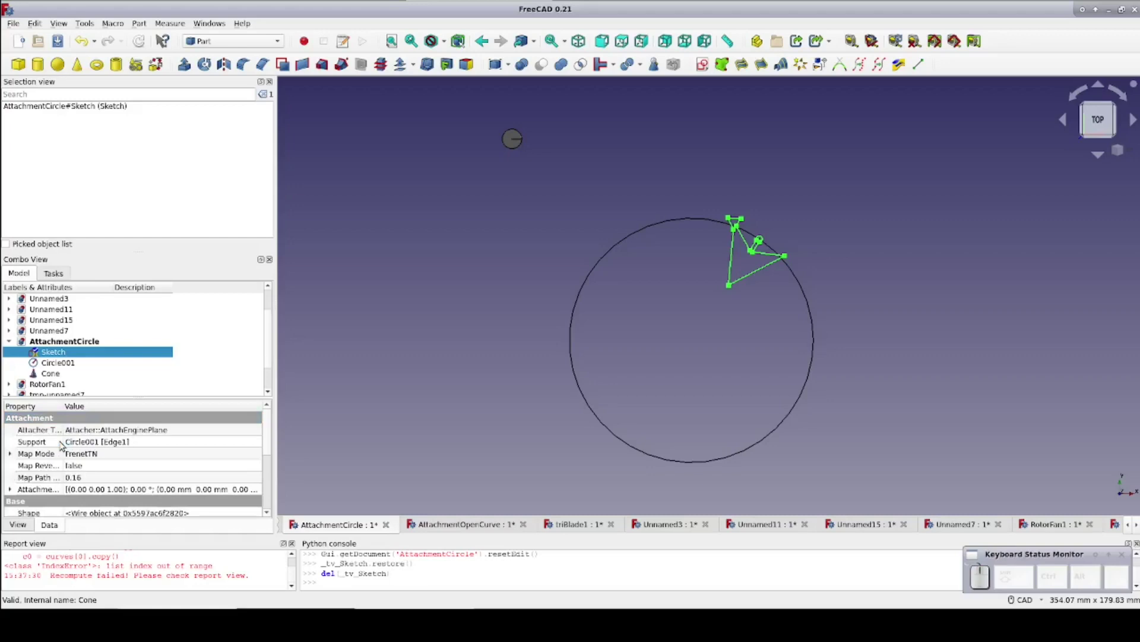
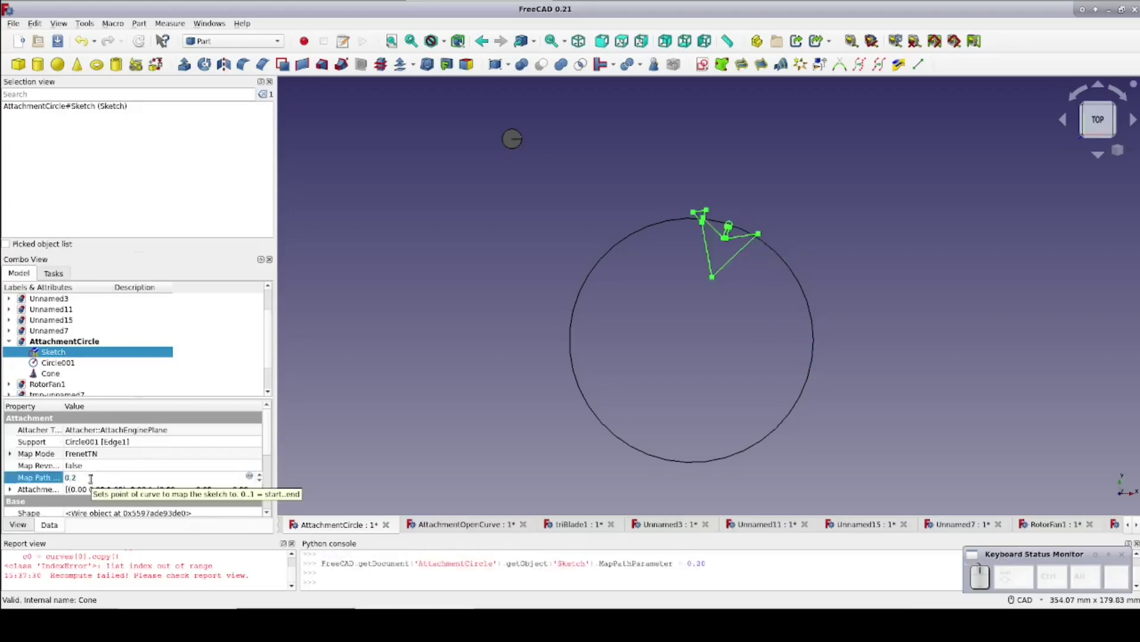
Step: Set the sketch's Map Path Parameter to 1.26, placing it at the circle's top
key("6")
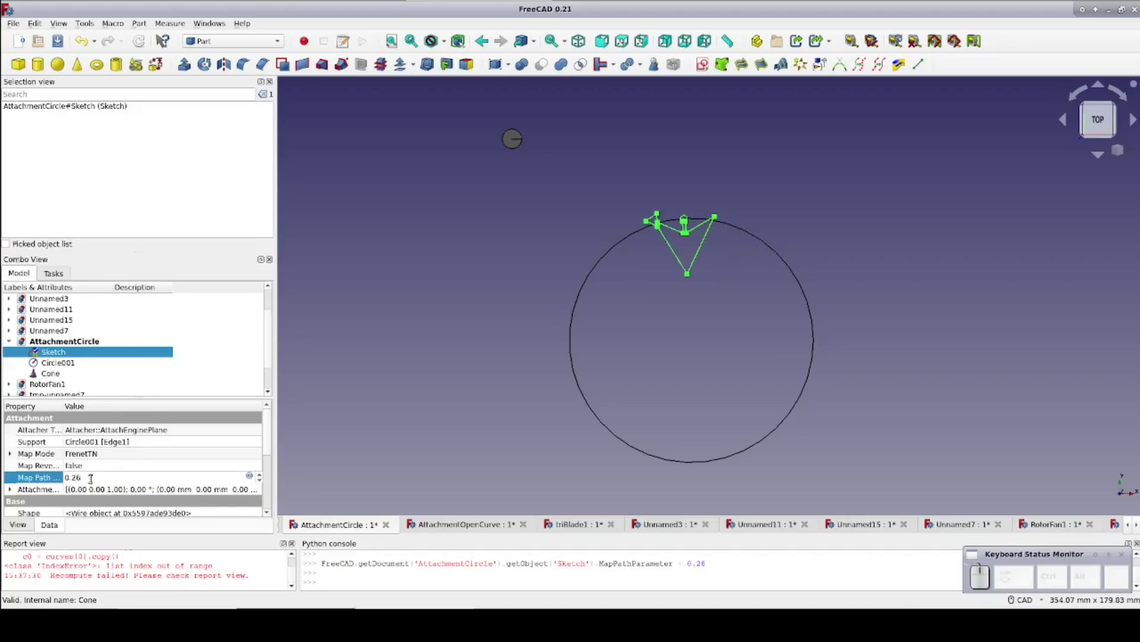
key("BackSpace")
key("1")
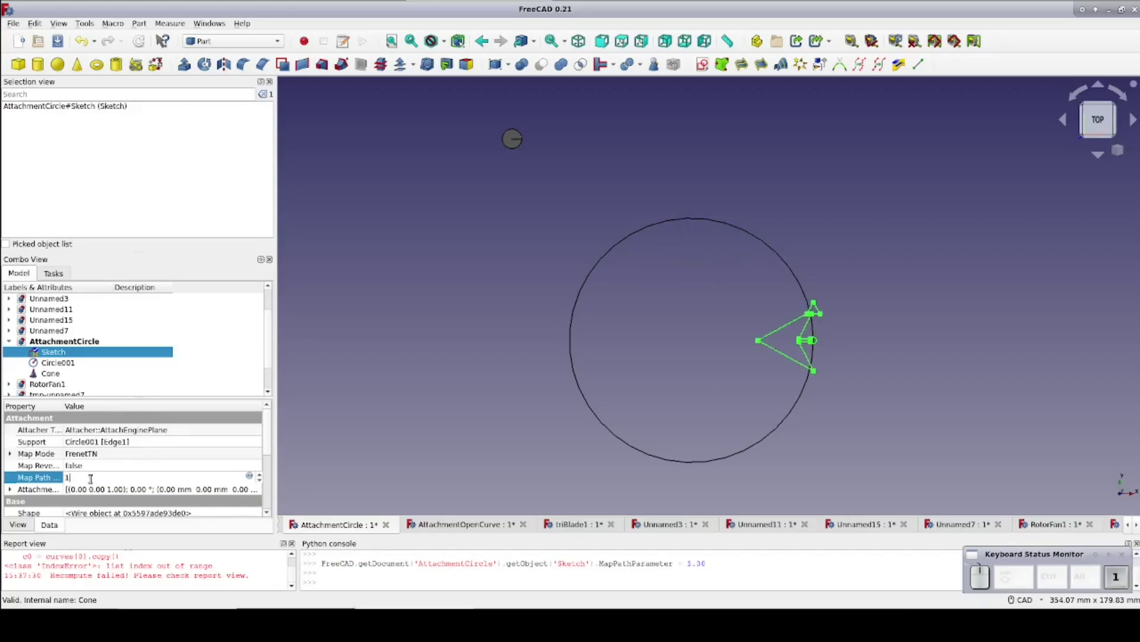
key(".")
key("2")
key("6")
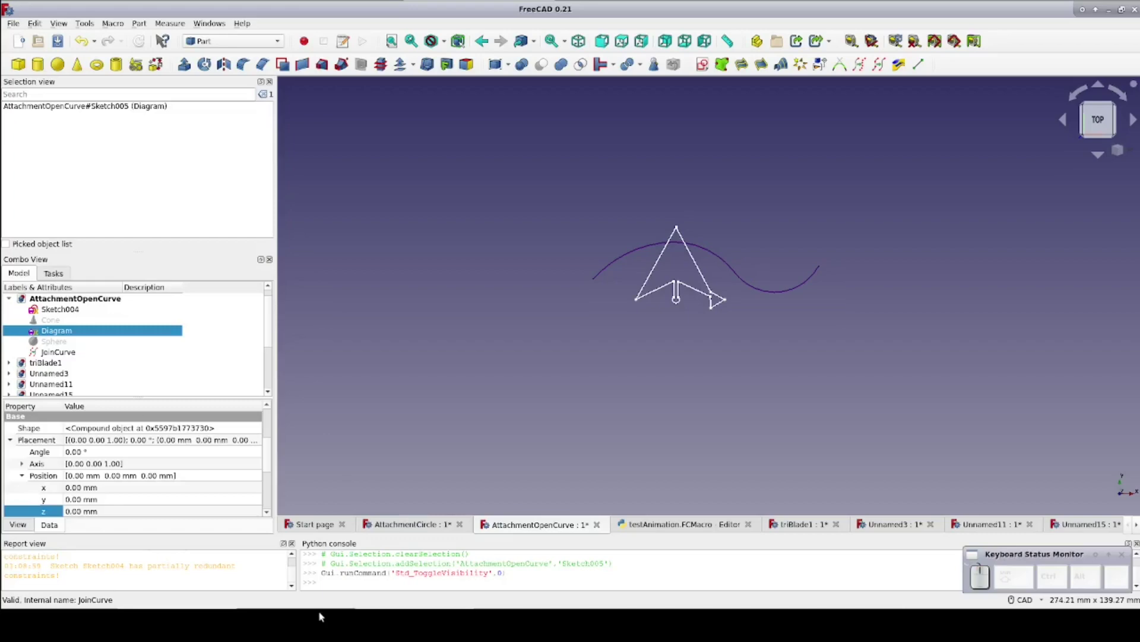
Step: Attach Sketch004 to JoinCurve Edge1 in Concentric mode and show the Diagram sketch
scroll("up", 3)
left_click(188, 454)
left_click(261, 451)
left_click(617, 267)
left_click(53, 484)
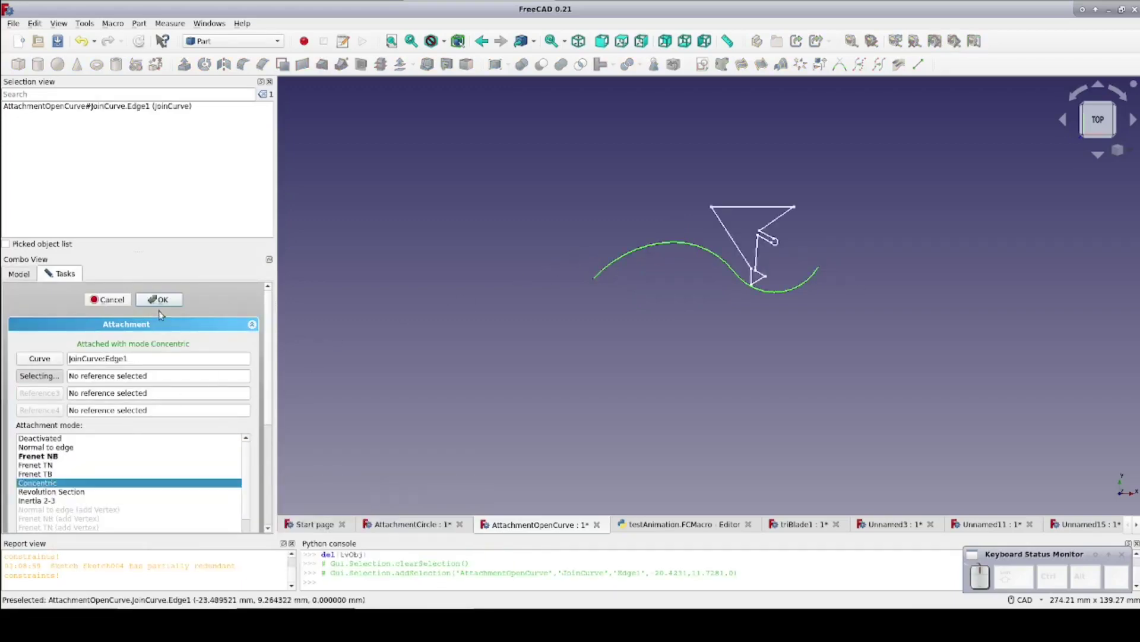
left_click(170, 301)
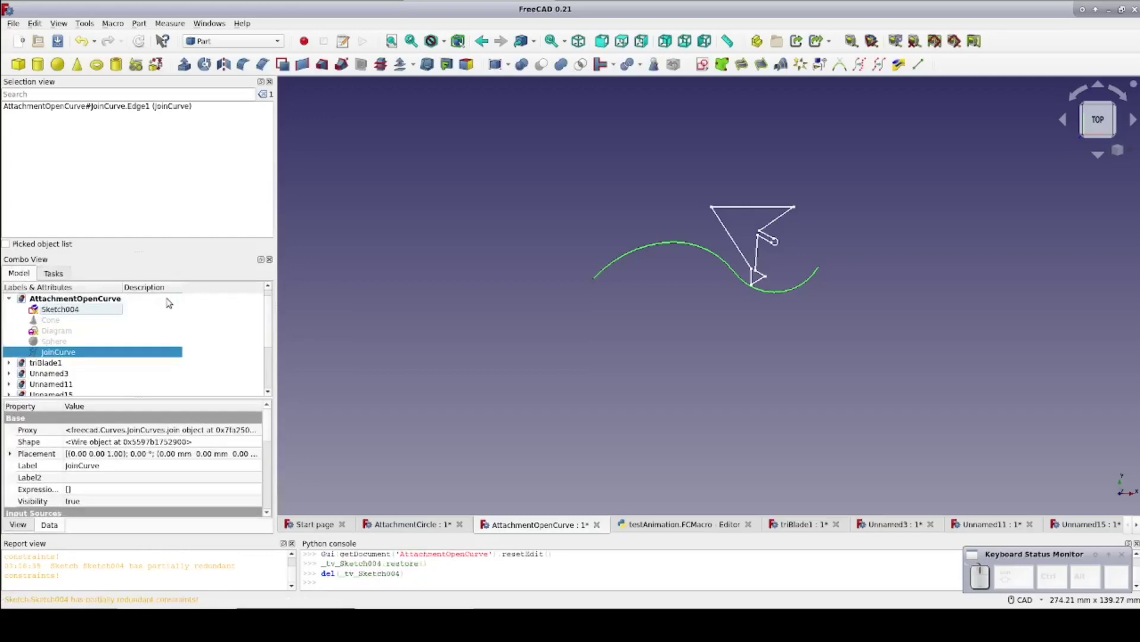
key("space")
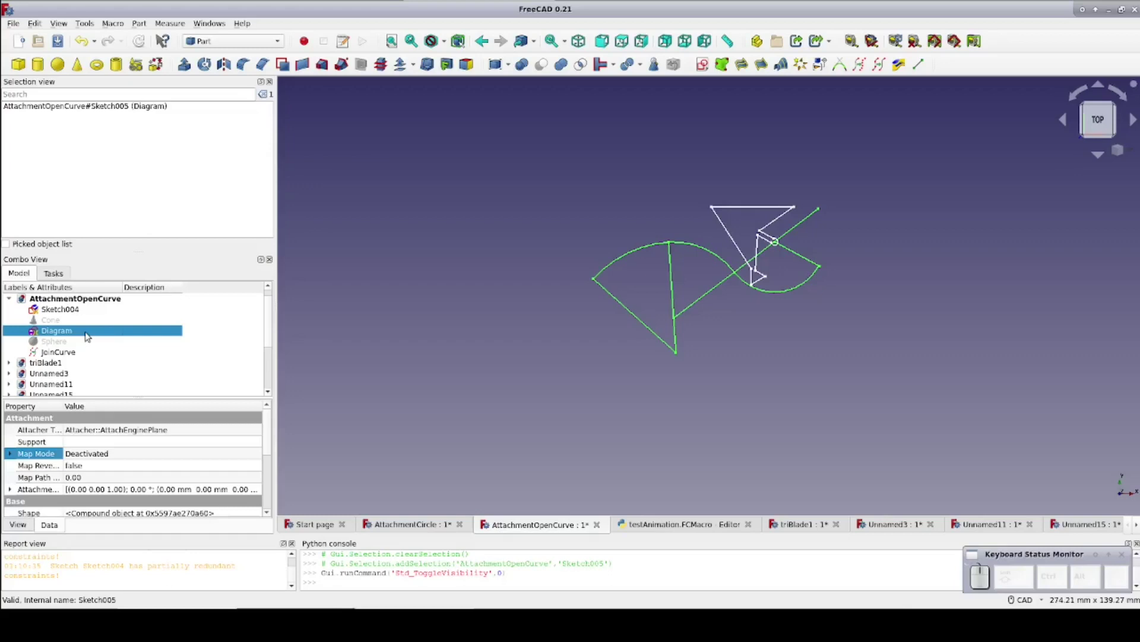
Step: Show the Sphere, select Sketch004 and run testAnimation.FCMacro to animate the path parameter
left_click(73, 346)
key("space")
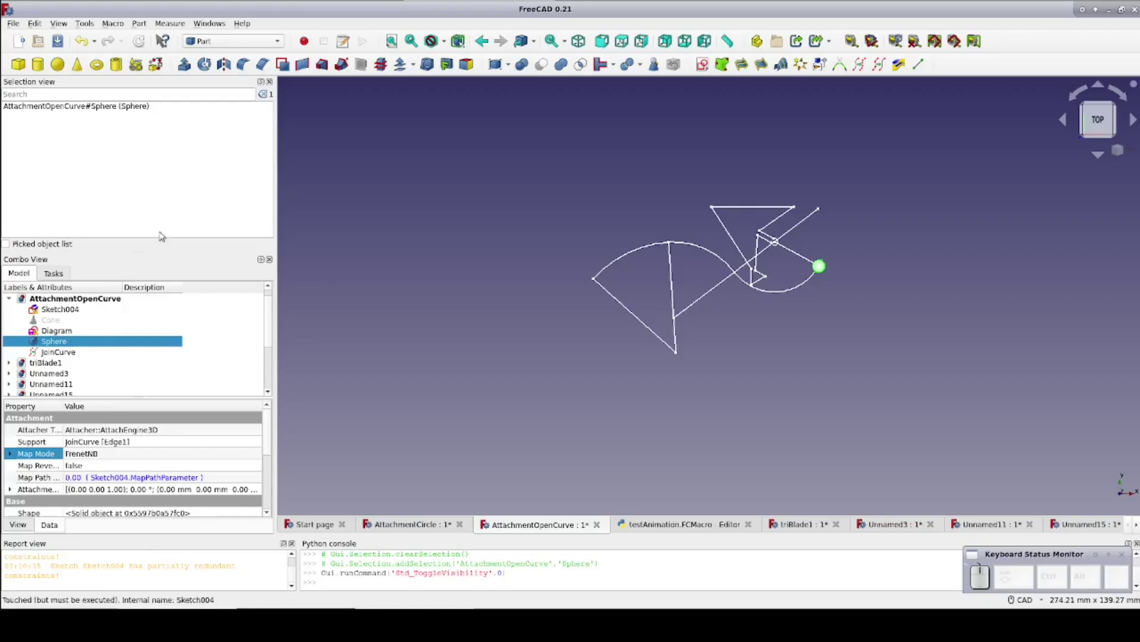
left_click(751, 209)
left_click(120, 25)
left_click(314, 77)
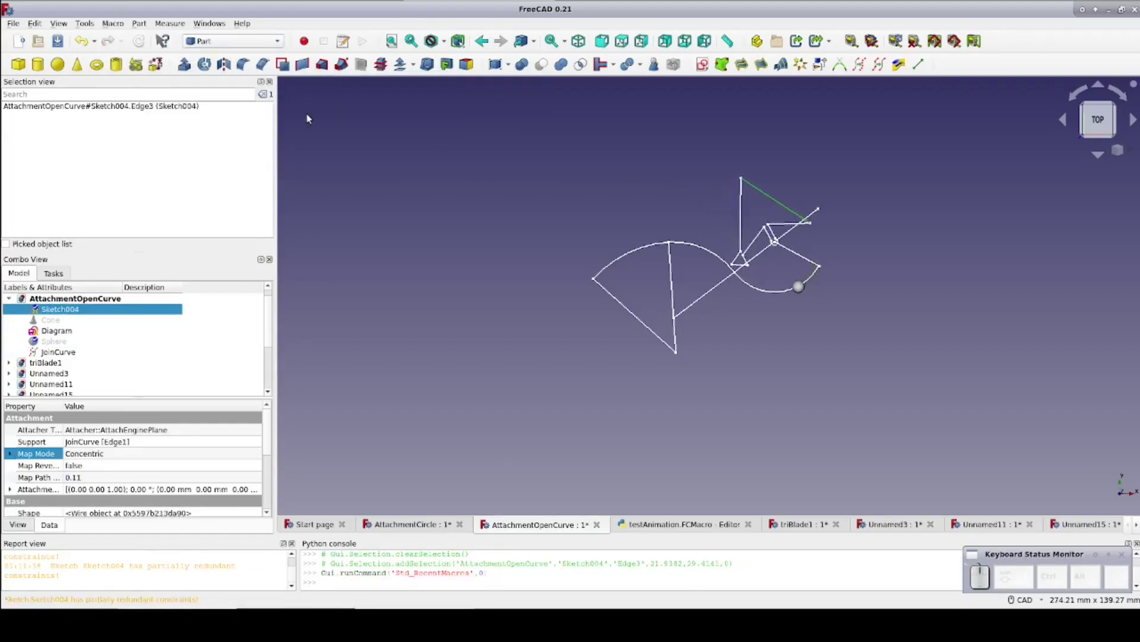